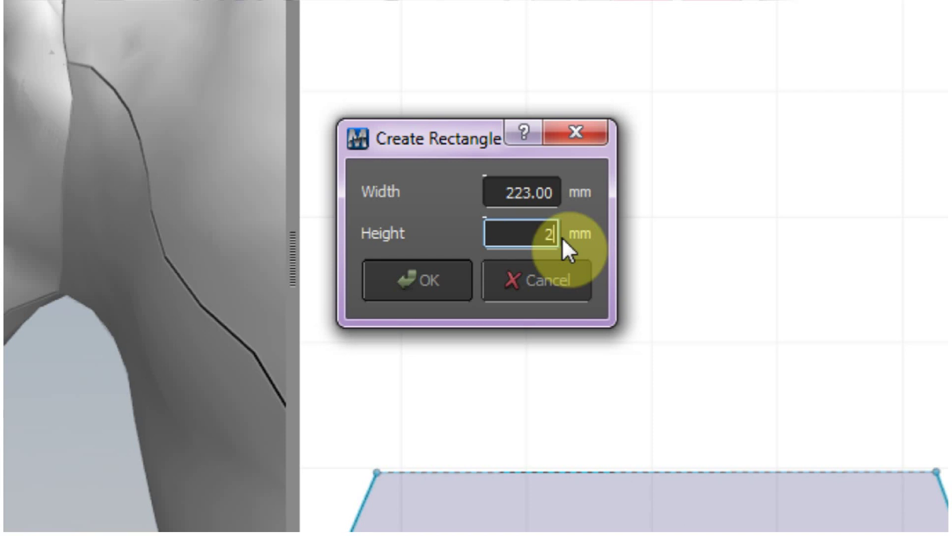
- Move the new 223 mm rectangle to sit just above the cuff pattern
{"action": "left_click_drag", "start_coordinate": [515, 49], "coordinate": [559, 186]}
- Split the rectangle's left edge with a new point via the Split Line dialog
{"action": "middle_click", "coordinate": [521, 293]}
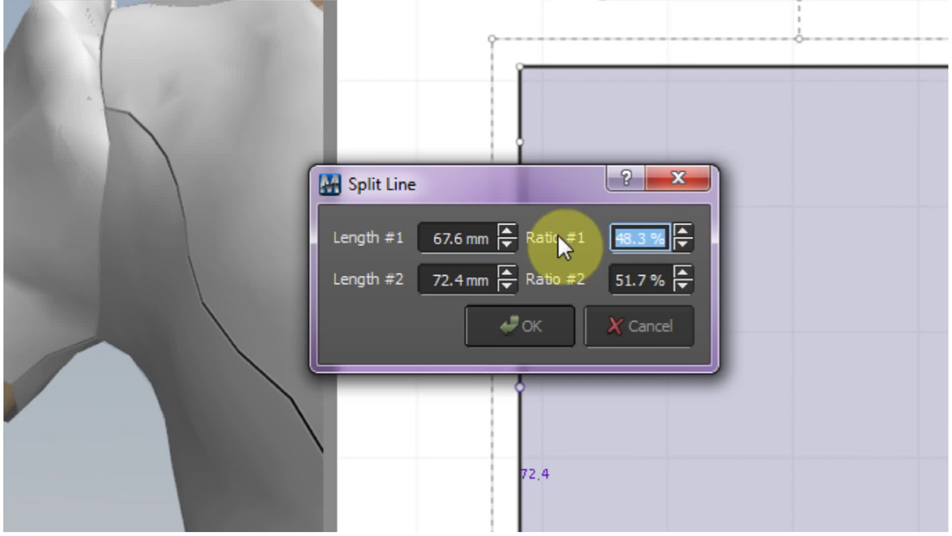
{"action": "left_click", "coordinate": [393, 16]}
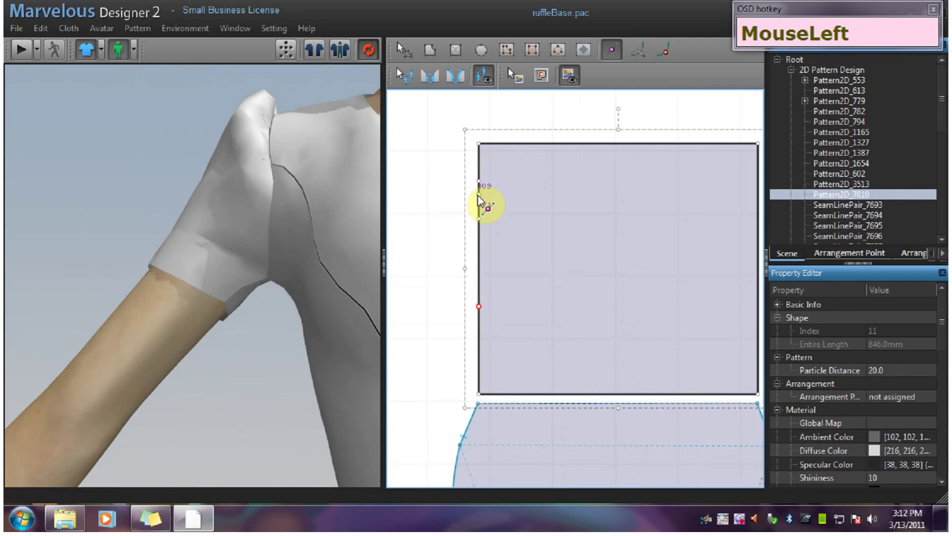
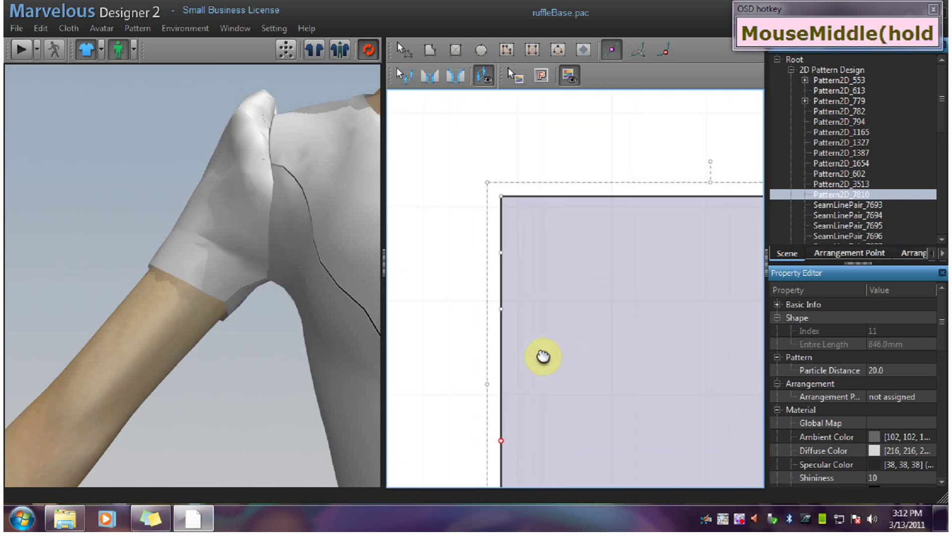
- Add a second point on the left edge 3 mm from the first split
{"action": "scroll", "scroll_direction": "down", "scroll_amount": 3}
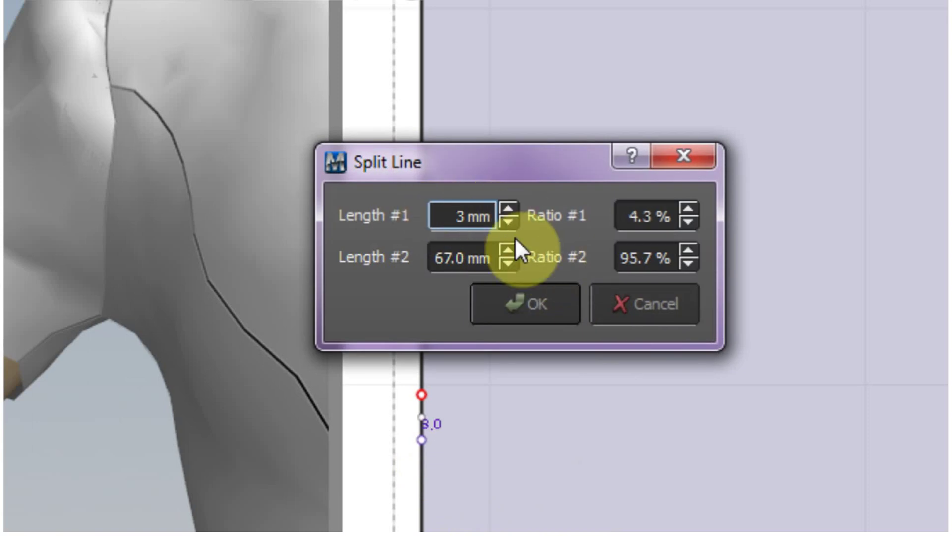
{"action": "left_click", "coordinate": [398, 32]}
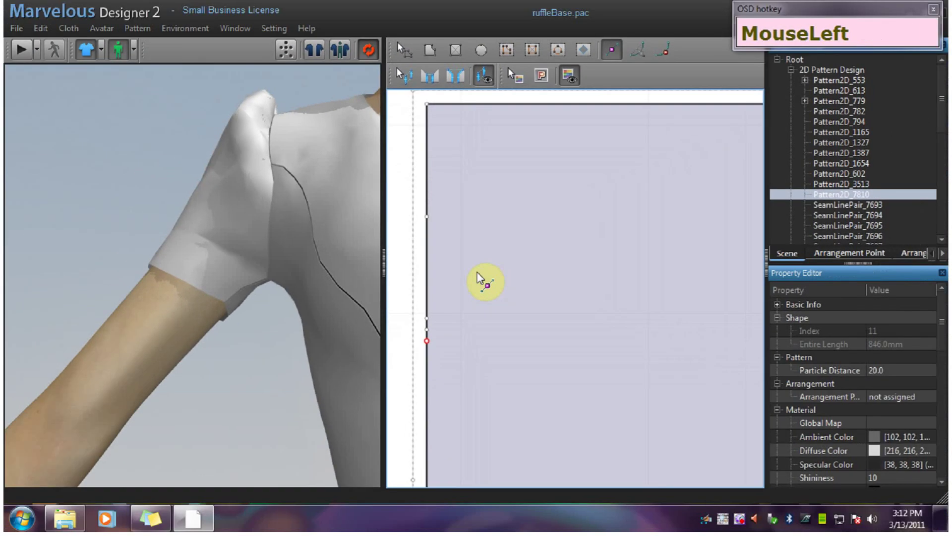
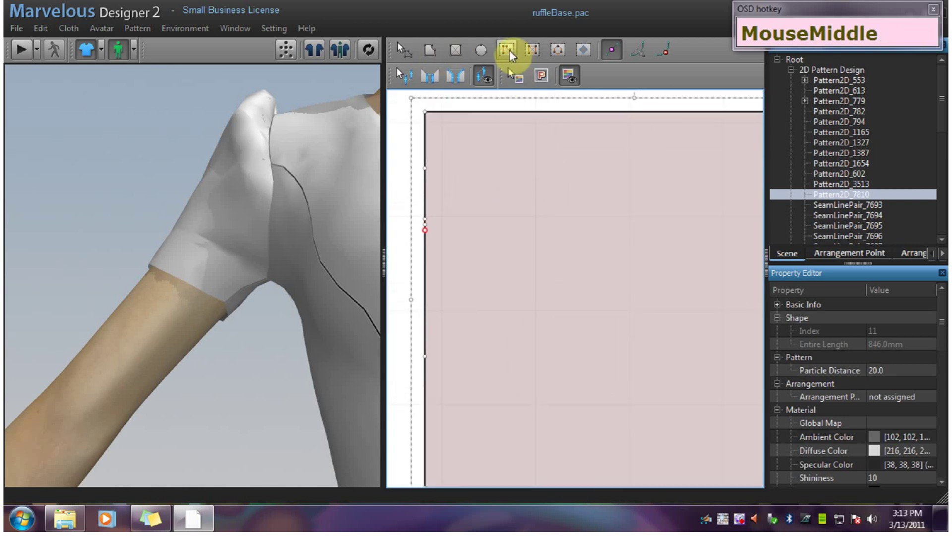
- Draw internal lines at the split points and stretch them across the rectangle
{"action": "left_click_drag", "start_coordinate": [509, 56], "coordinate": [470, 173]}
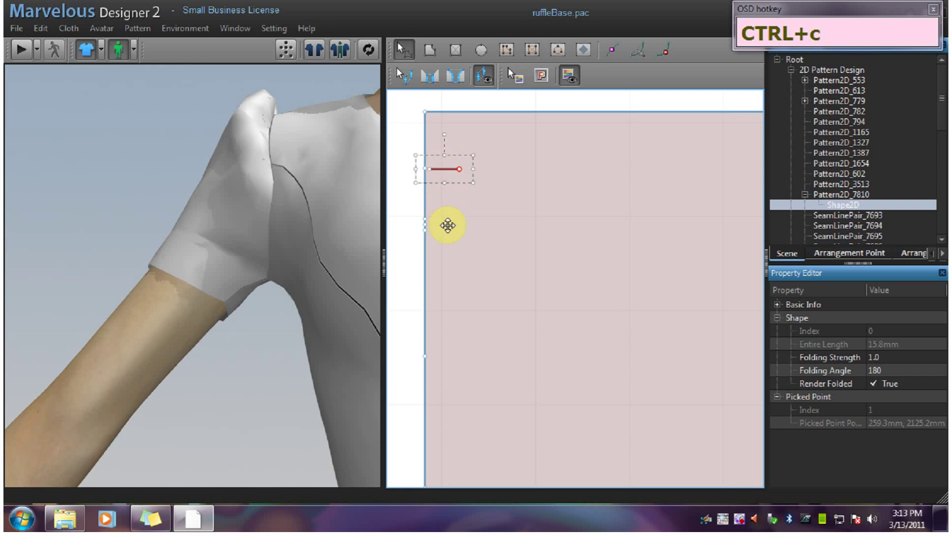
{"action": "left_click", "coordinate": [448, 226]}
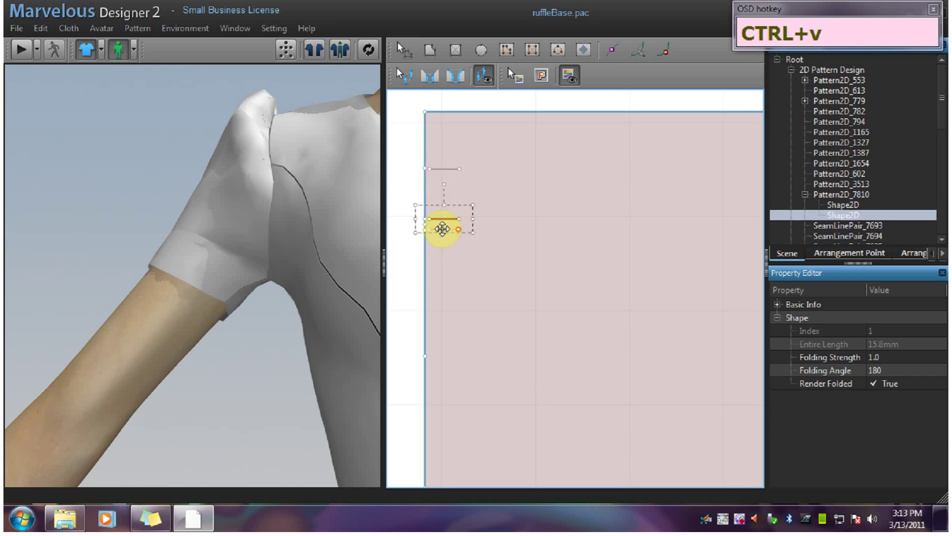
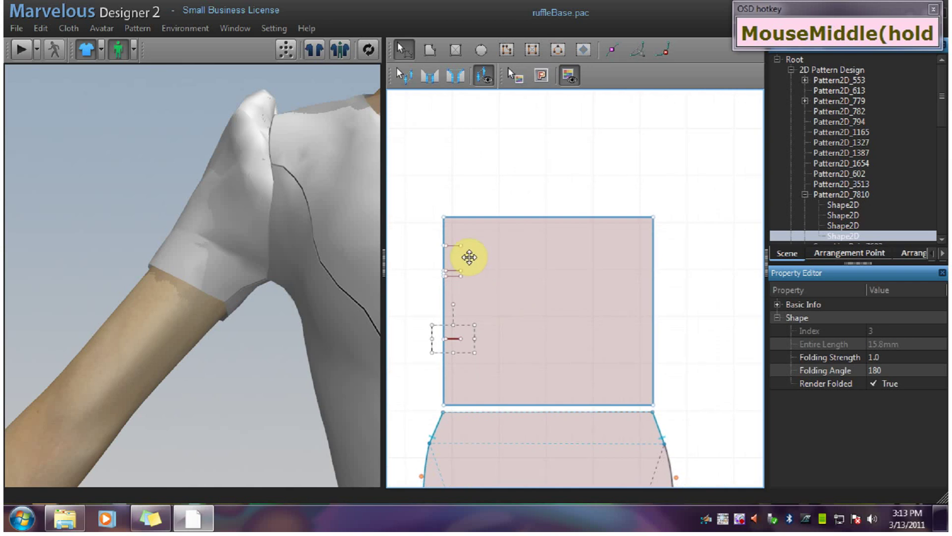
{"action": "left_click_drag", "start_coordinate": [467, 251], "coordinate": [648, 252]}
{"action": "left_click_drag", "start_coordinate": [466, 277], "coordinate": [647, 284]}
{"action": "left_click_drag", "start_coordinate": [463, 283], "coordinate": [648, 286]}
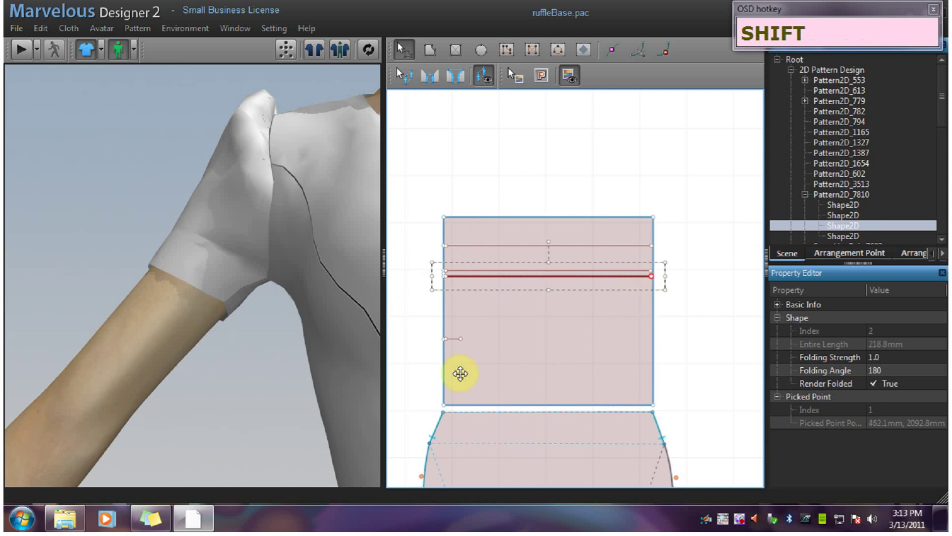
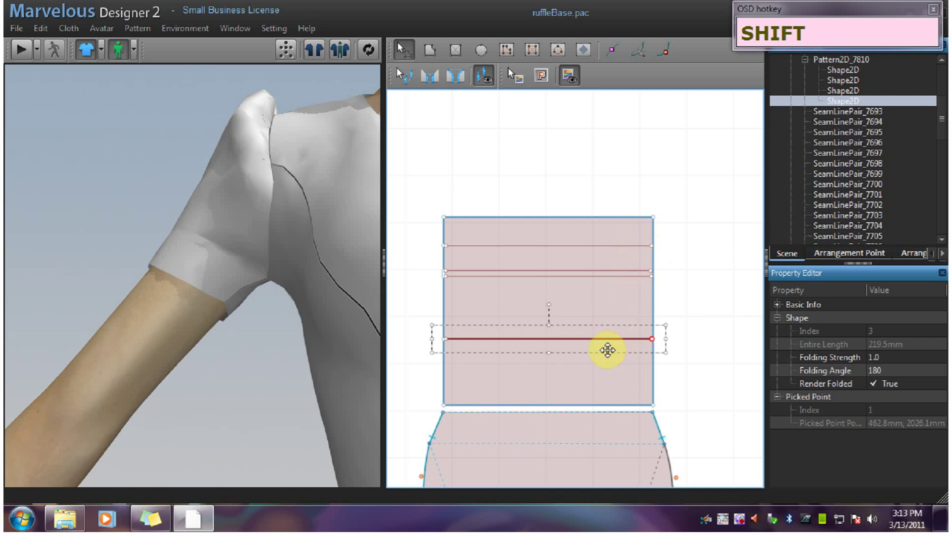
- Set the top internal line's Folding Angle to 0 degrees
{"action": "left_click", "coordinate": [573, 344]}
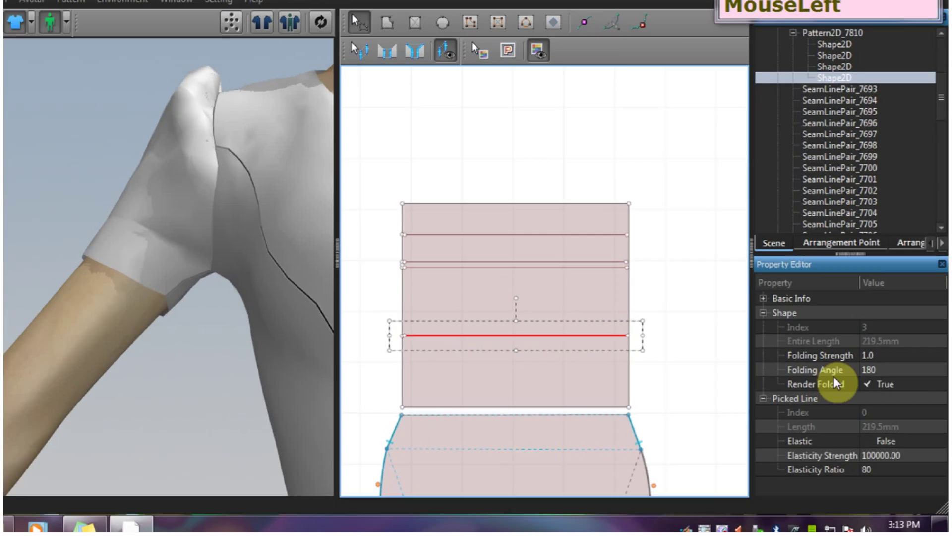
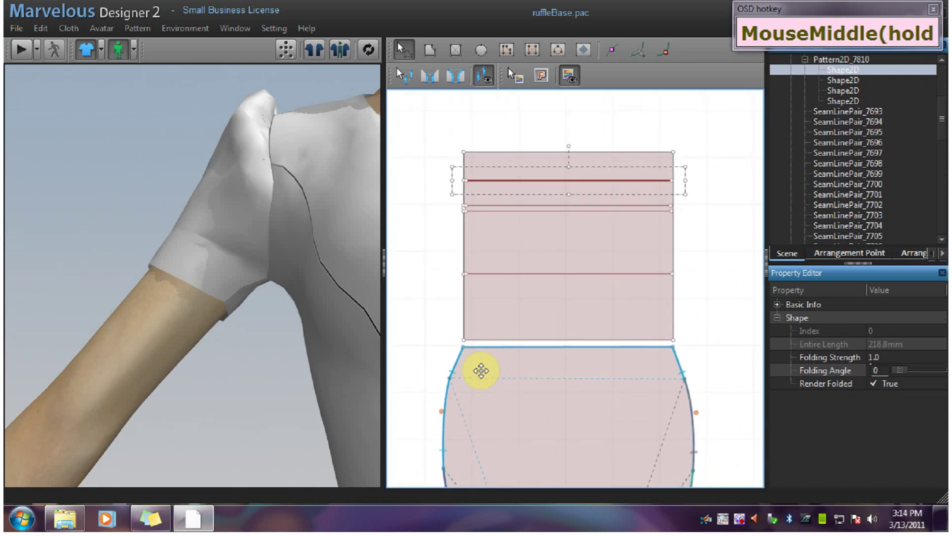
- Add a point on the cuff's slanted edge 6 mm below its top corner
{"action": "scroll", "scroll_direction": "down", "scroll_amount": 3}
{"action": "left_click", "coordinate": [618, 55]}
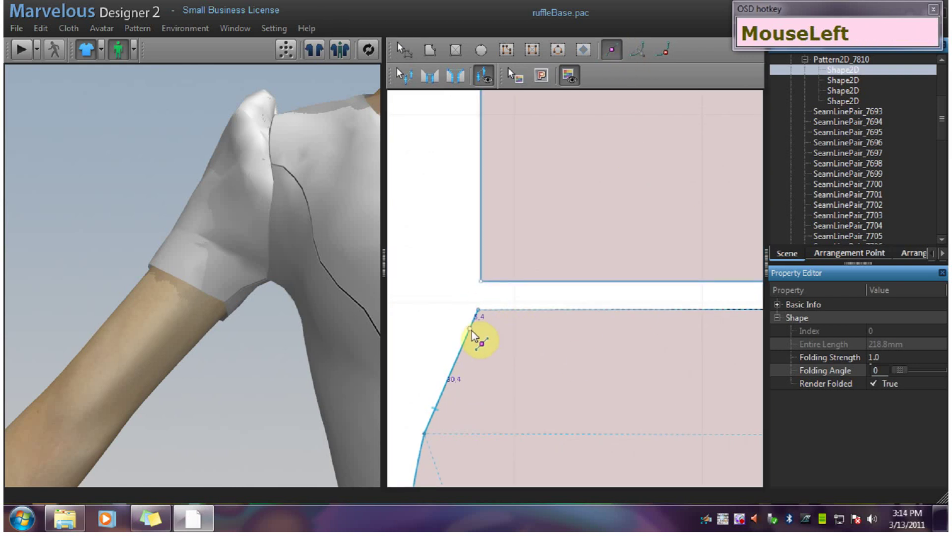
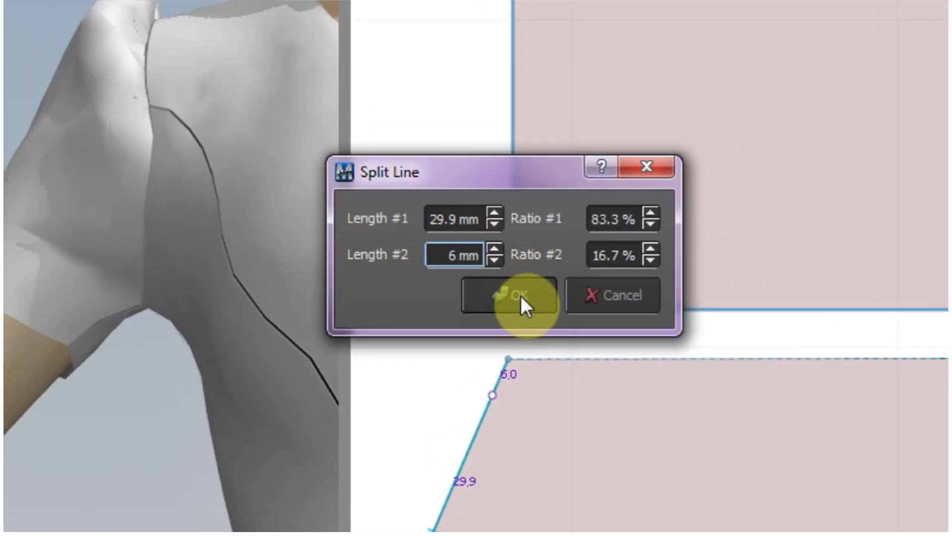
{"action": "left_click", "coordinate": [517, 60]}
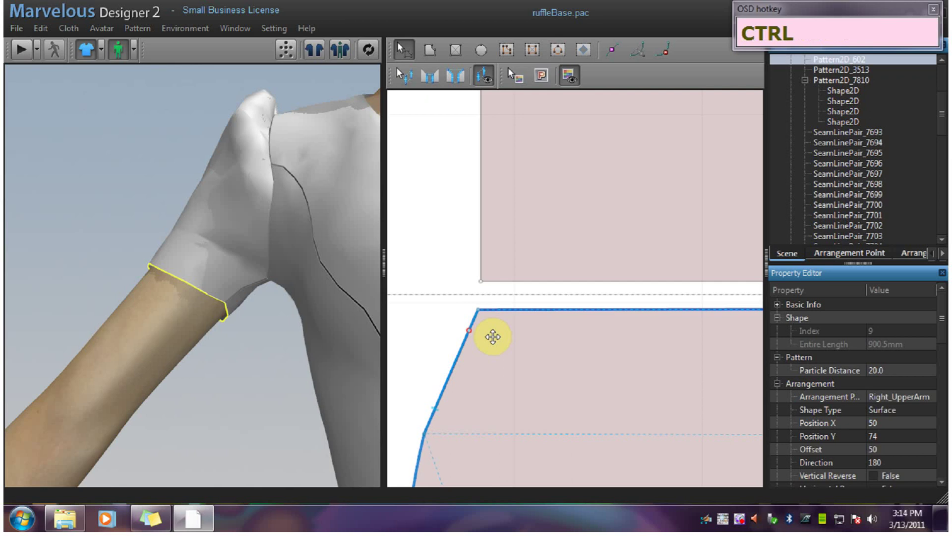
{"action": "key", "text": "ctrl+v"}
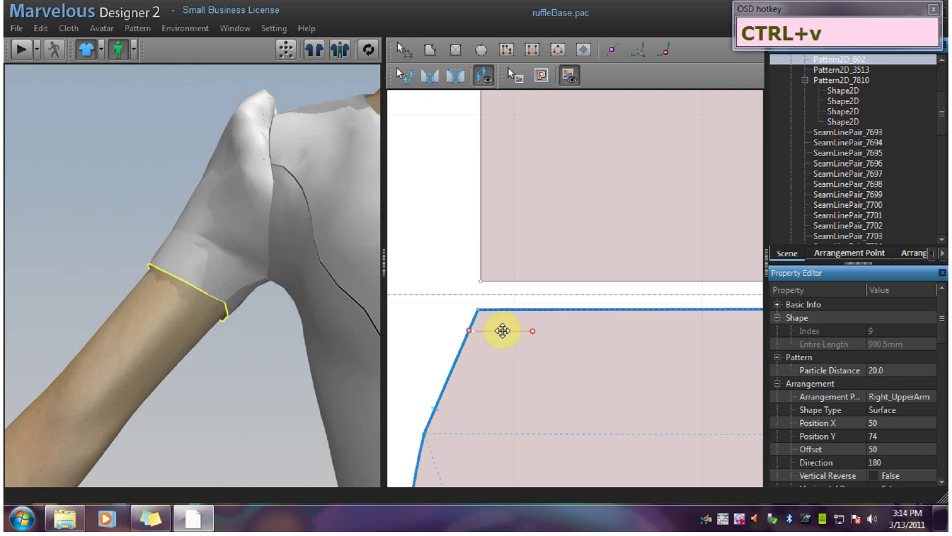
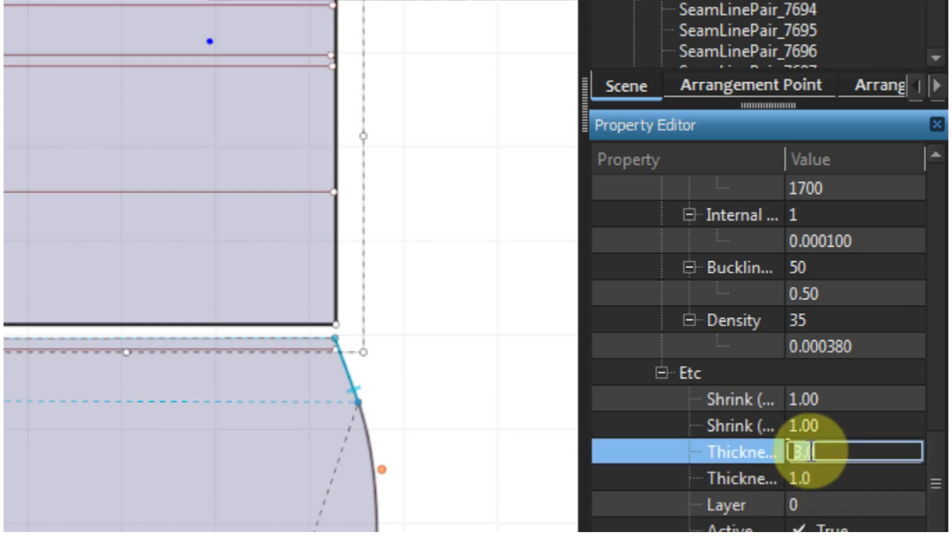
- Set the ruffle fabric's Thickness to 6.0 in the Property Editor
{"action": "key", "text": "KP_6"}
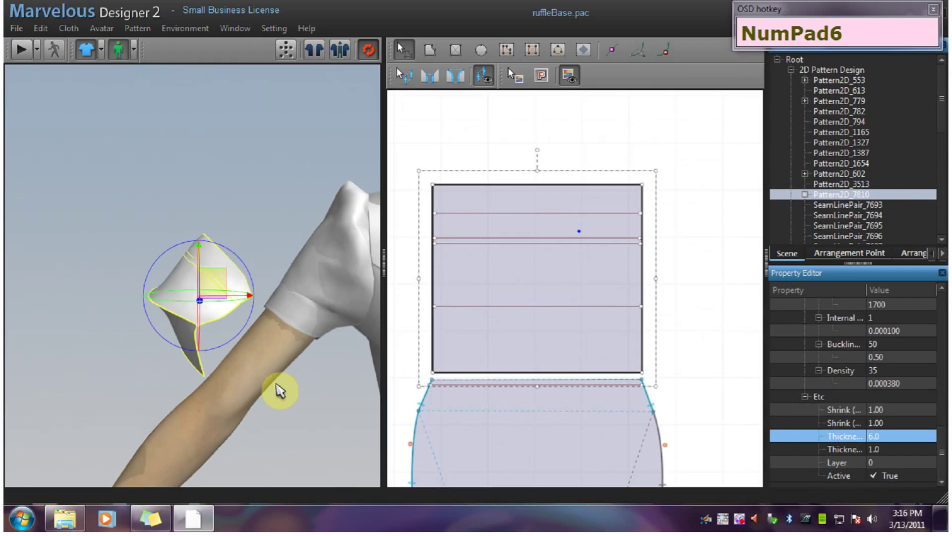
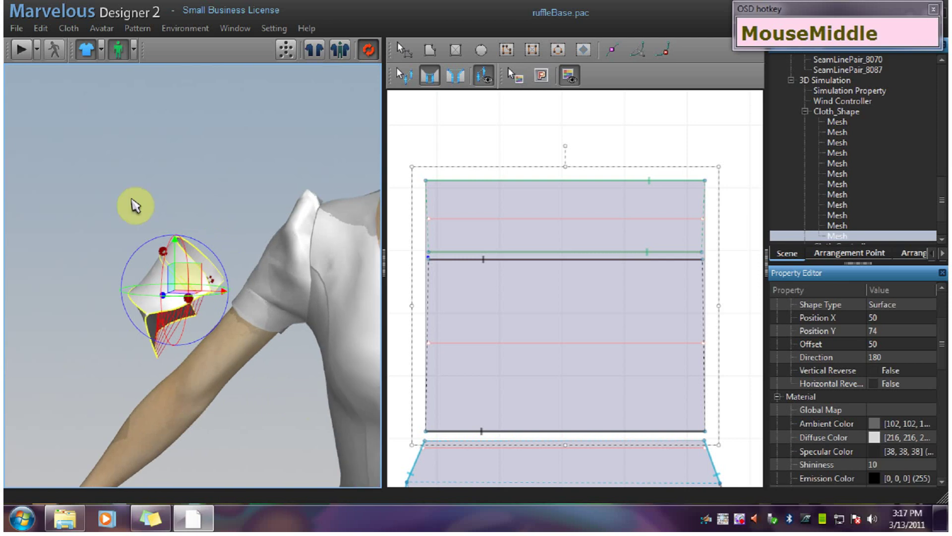
- Stop the simulation once the ruffle has folded over beside the arm
{"action": "left_click", "coordinate": [27, 57]}
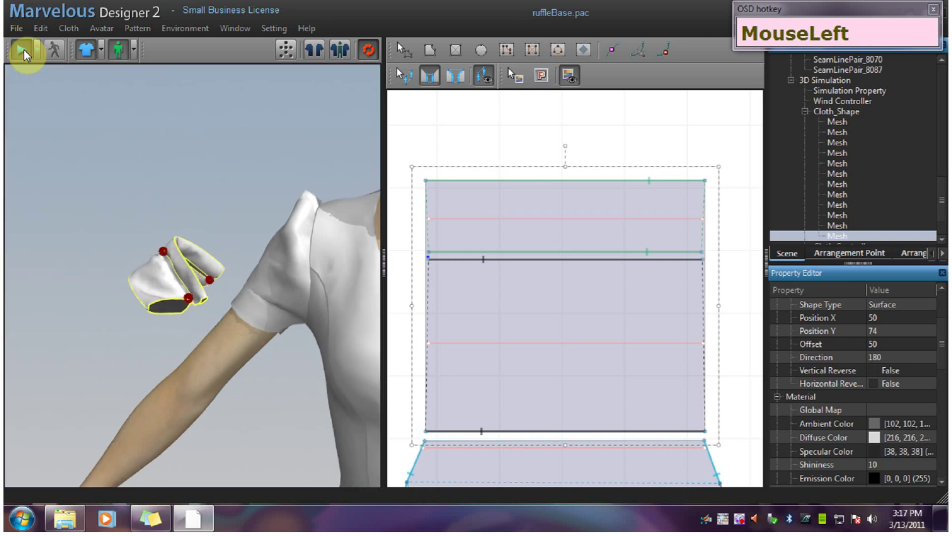
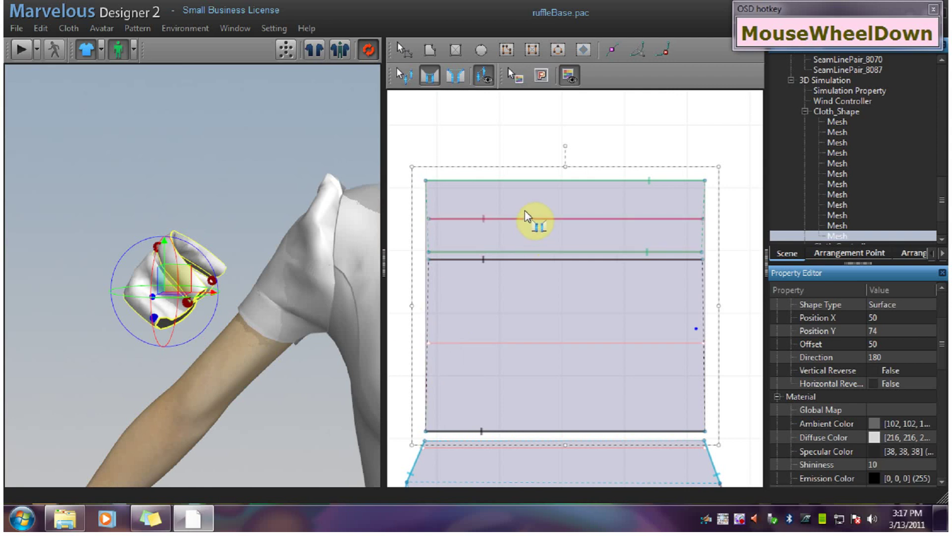
- Bring the sleeve cuff pattern into view for sewing the ruffle heading
{"action": "middle_click", "coordinate": [533, 375]}
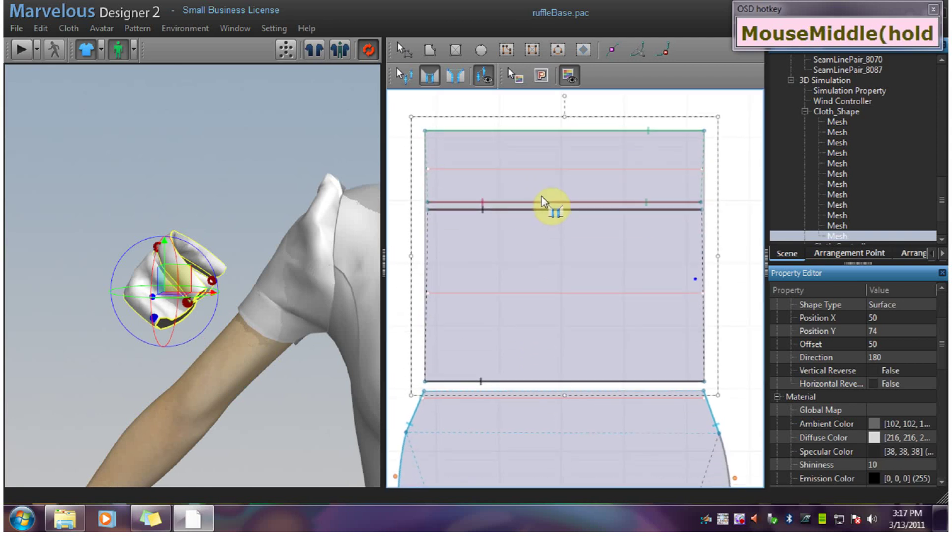
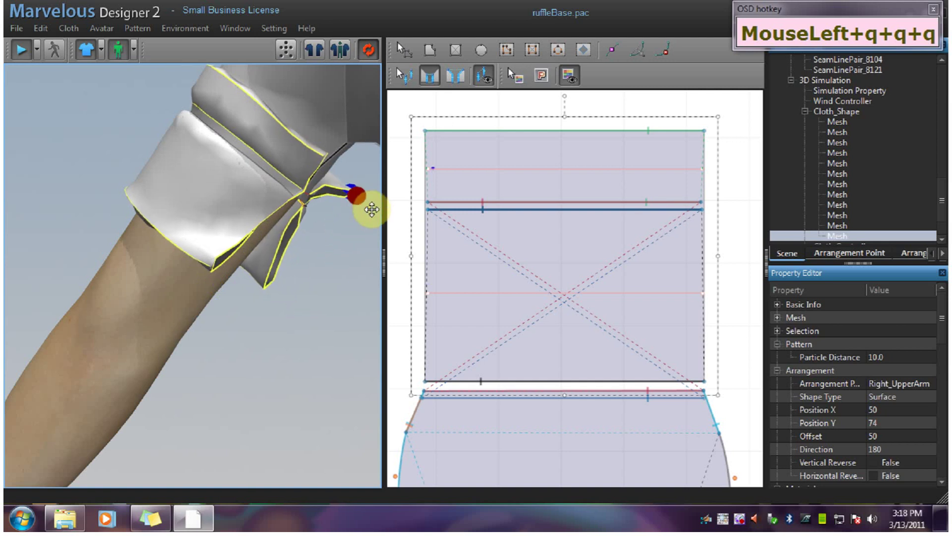
- Run the simulation so the ruffle settles as a doubled band on the cuff
{"action": "left_click", "coordinate": [20, 57]}
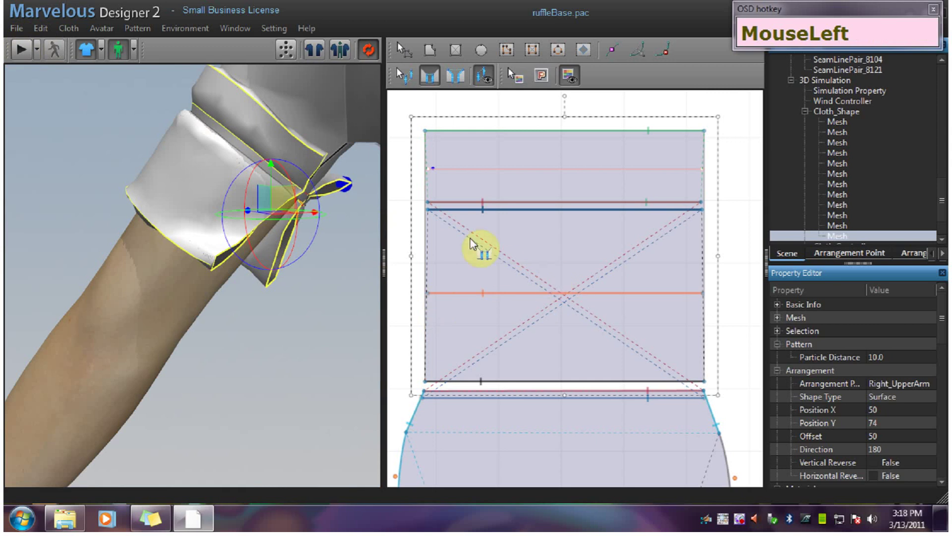
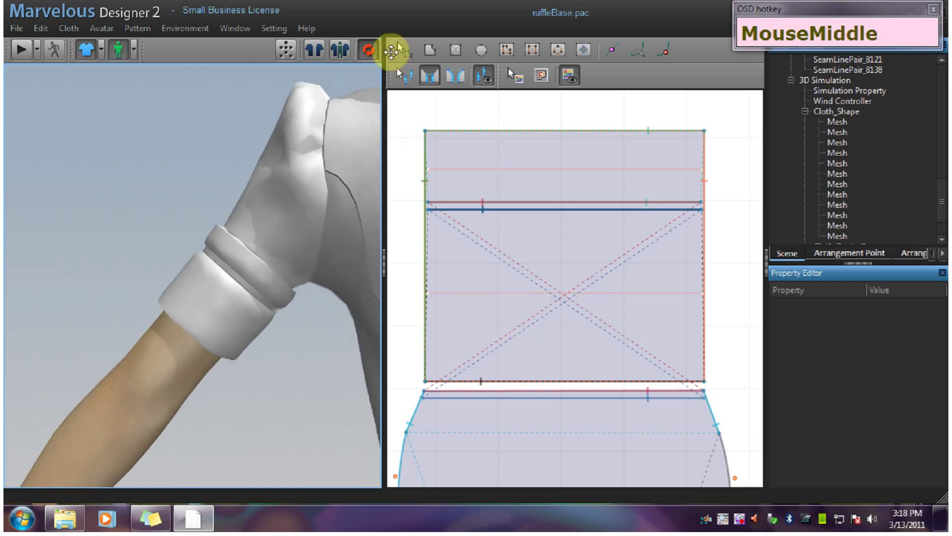
- Stretch the ruffle pattern wider to 316.6 mm for fuller gathers
{"action": "left_click", "coordinate": [404, 59]}
{"action": "scroll", "scroll_direction": "up", "scroll_amount": 3}
{"action": "middle_click", "coordinate": [399, 74]}
{"action": "left_click_drag", "start_coordinate": [22, 55], "coordinate": [733, 298]}
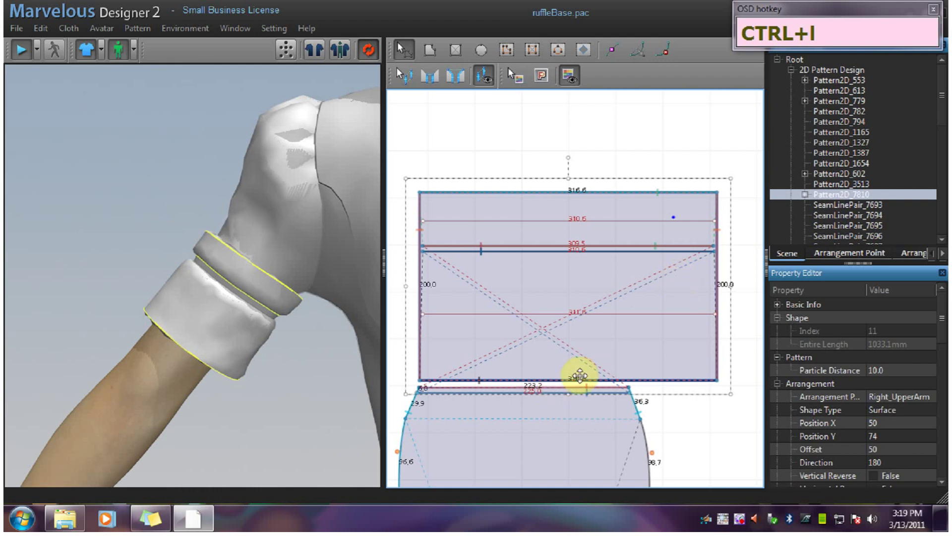
{"action": "scroll", "scroll_direction": "down", "scroll_amount": 3}
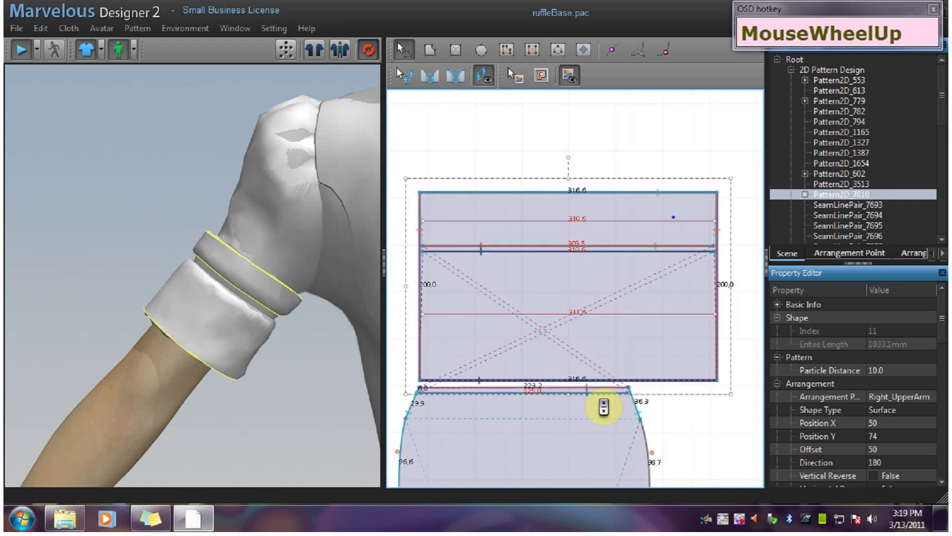
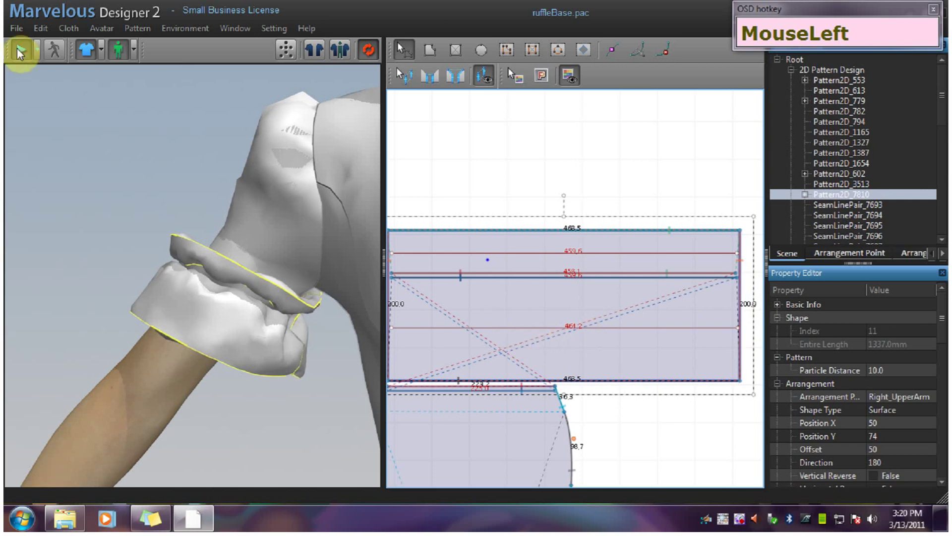
- Set the ruffle's Particle Distance to 5 and its fold internal line to Render Folded True
{"action": "scroll", "scroll_direction": "up", "scroll_amount": 3}
{"action": "scroll", "scroll_direction": "down", "scroll_amount": 3}
{"action": "left_click", "coordinate": [412, 79]}
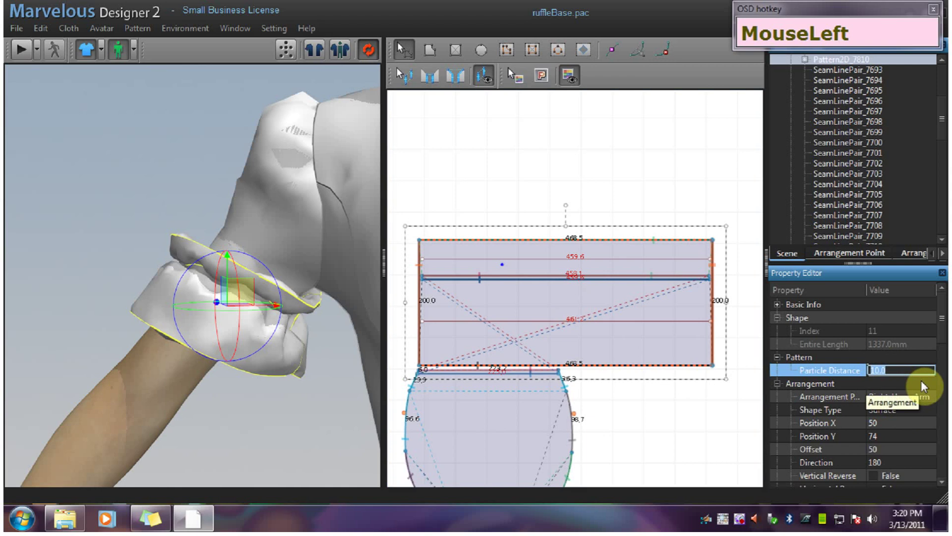
{"action": "key", "text": "KP_5"}
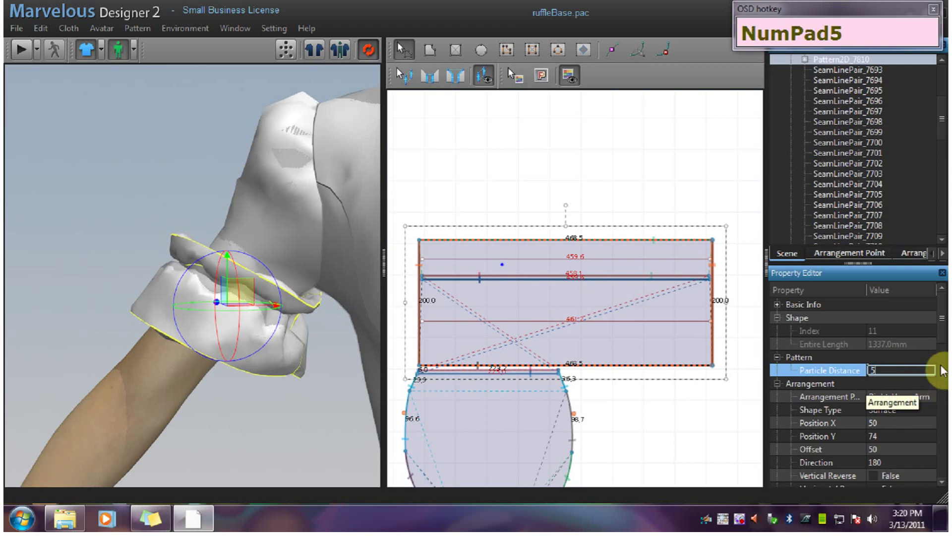
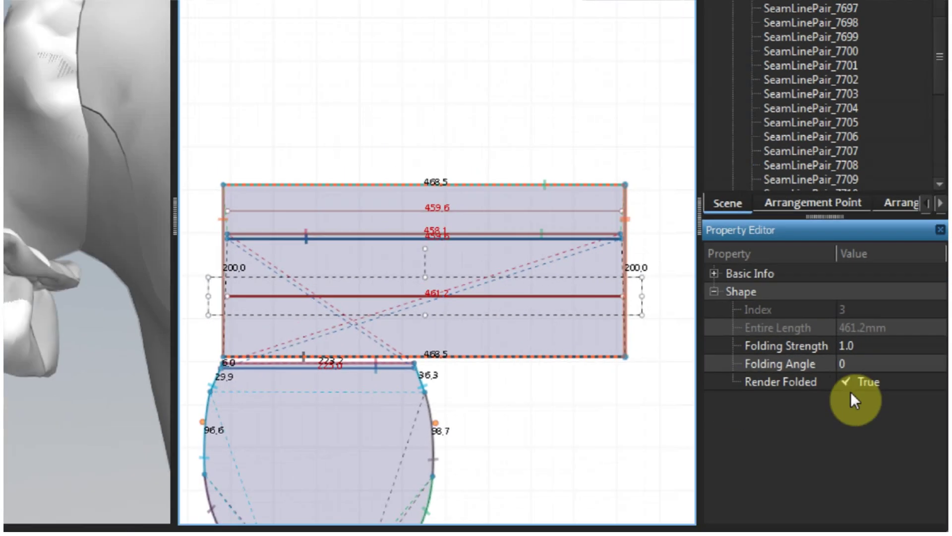
{"action": "left_click", "coordinate": [873, 399]}
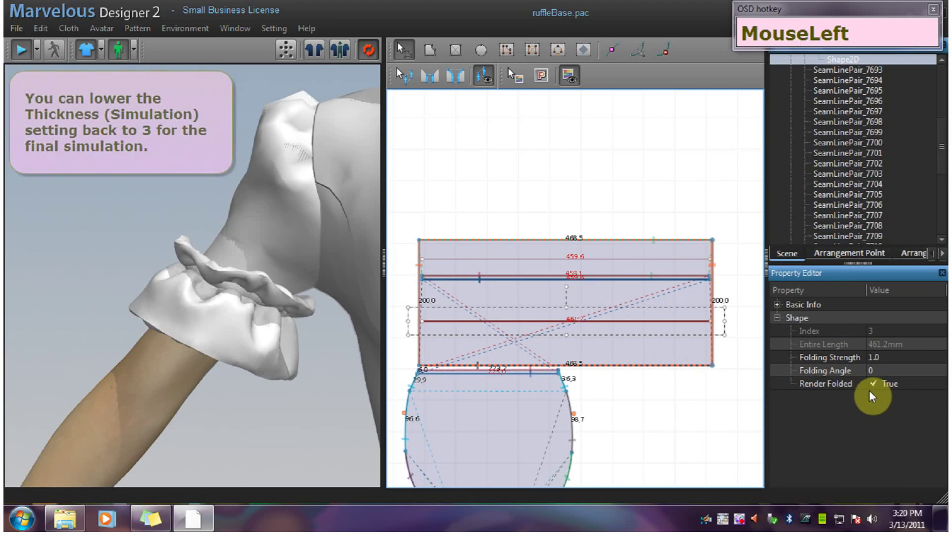
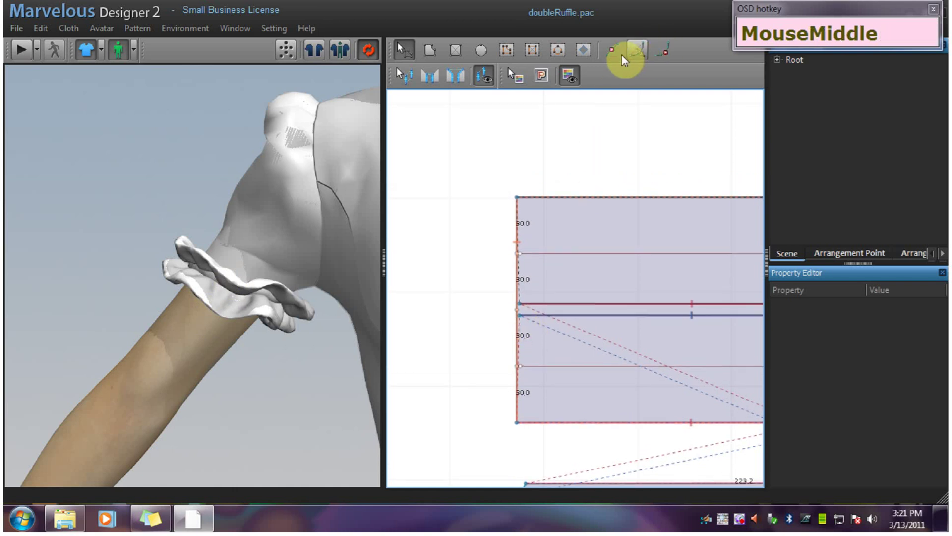
- Split the ruffle's left edge three times with Add Point into four equal sections
{"action": "left_click", "coordinate": [615, 59]}
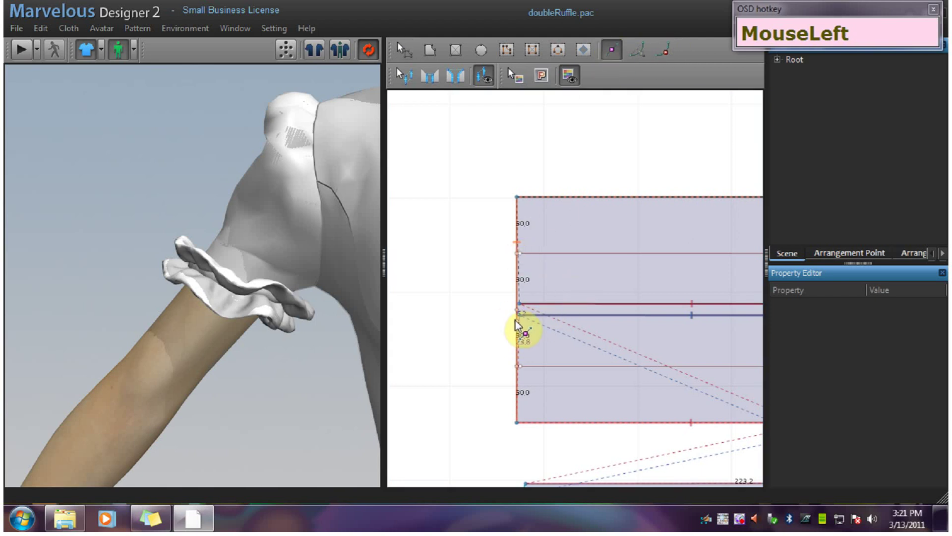
{"action": "right_click", "coordinate": [518, 331]}
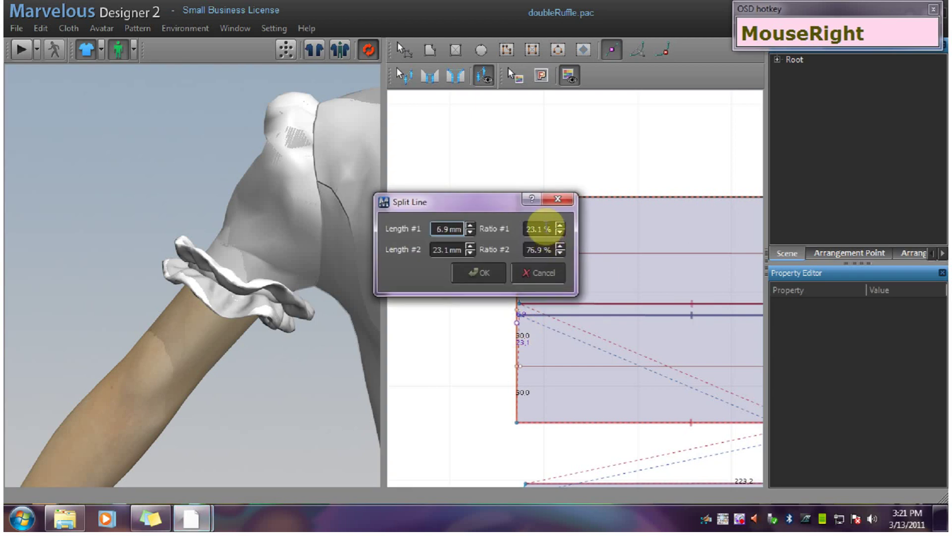
{"action": "left_click", "coordinate": [541, 277]}
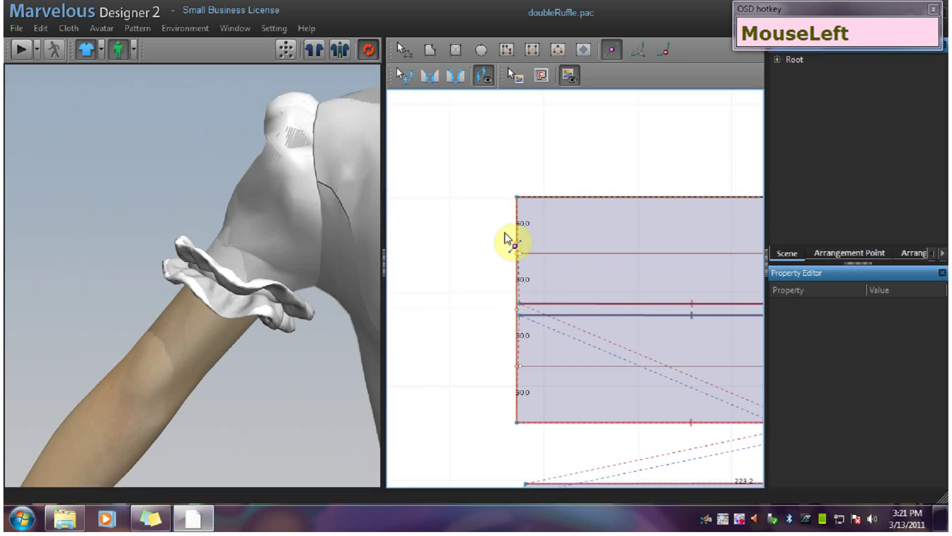
{"action": "right_click", "coordinate": [518, 256]}
{"action": "left_click", "coordinate": [539, 277]}
{"action": "right_click", "coordinate": [519, 380]}
{"action": "left_click", "coordinate": [540, 284]}
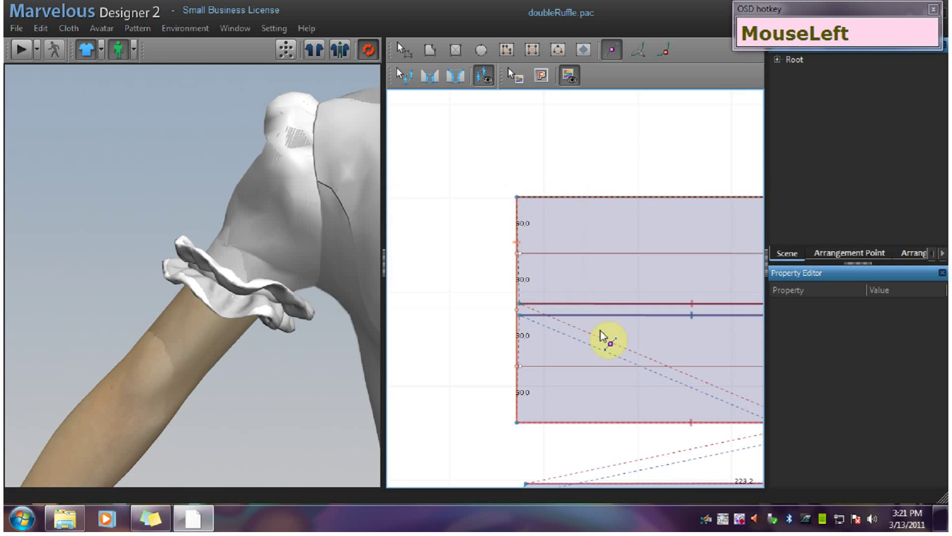
{"action": "scroll", "scroll_direction": "up", "scroll_amount": 3}
{"action": "middle_click", "coordinate": [624, 323]}
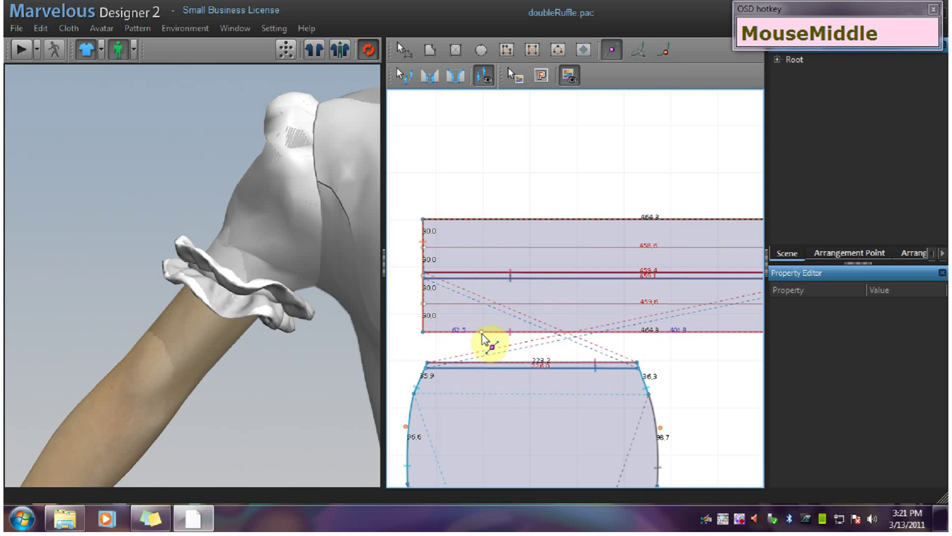
{"action": "scroll", "scroll_direction": "down", "scroll_amount": 3}
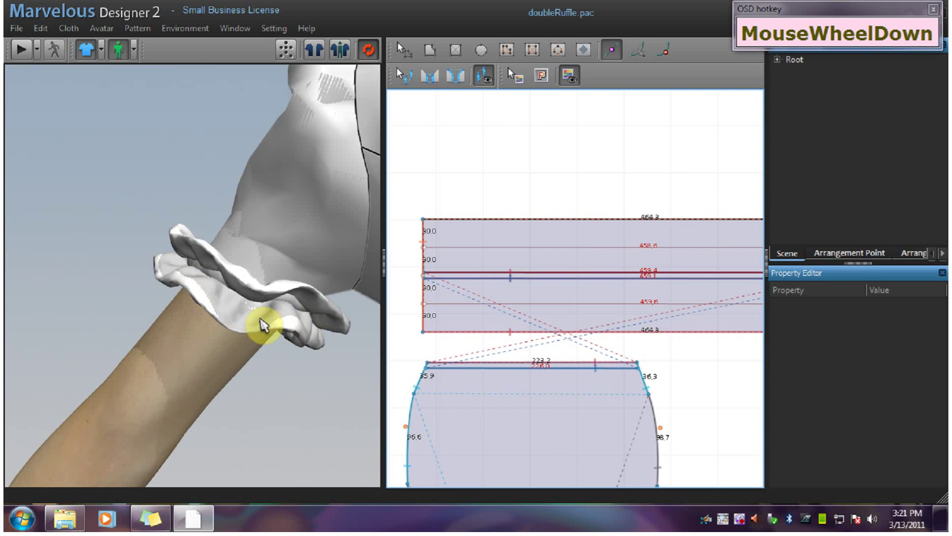